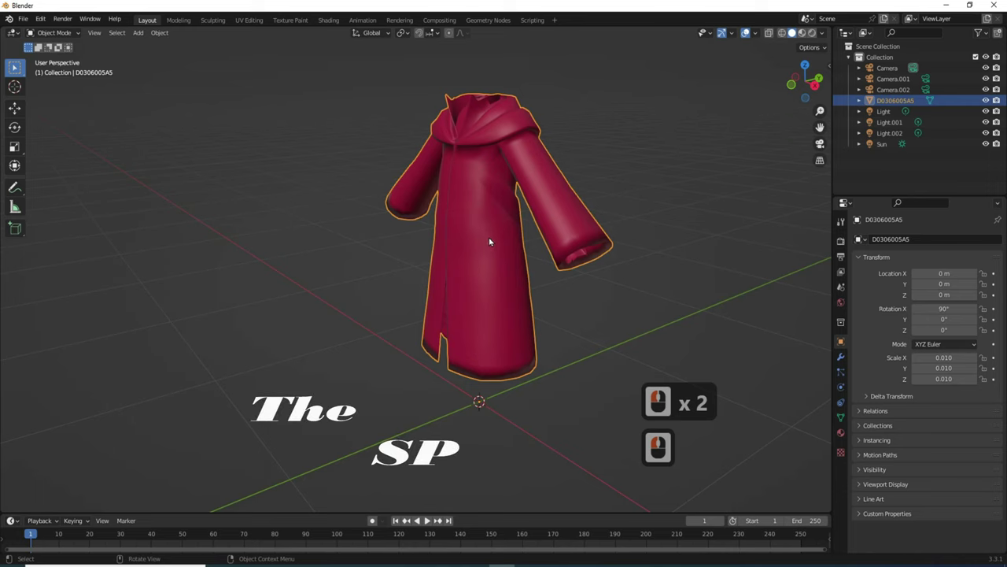
Duplicate the red robe and set the copy apart from the original
key(d)
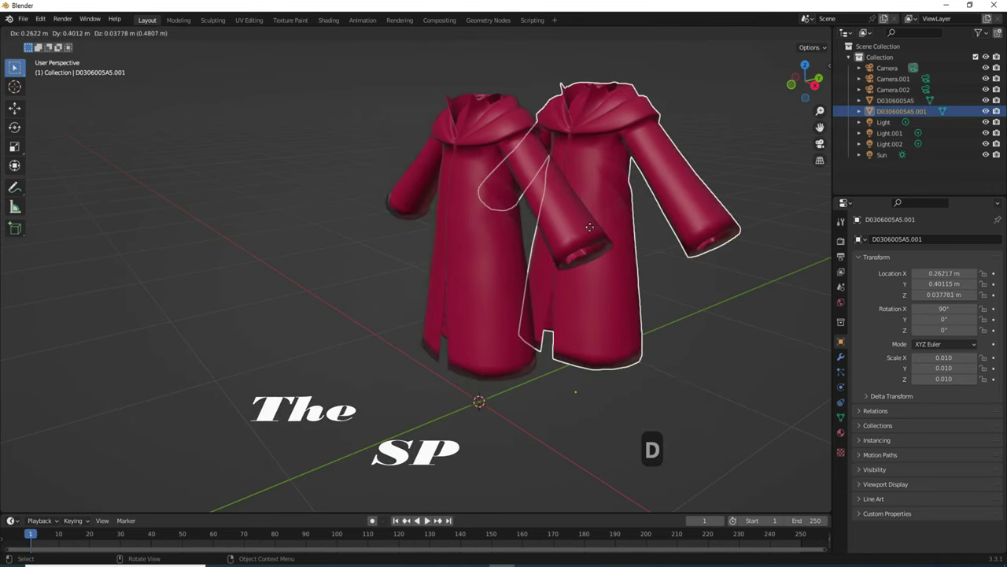
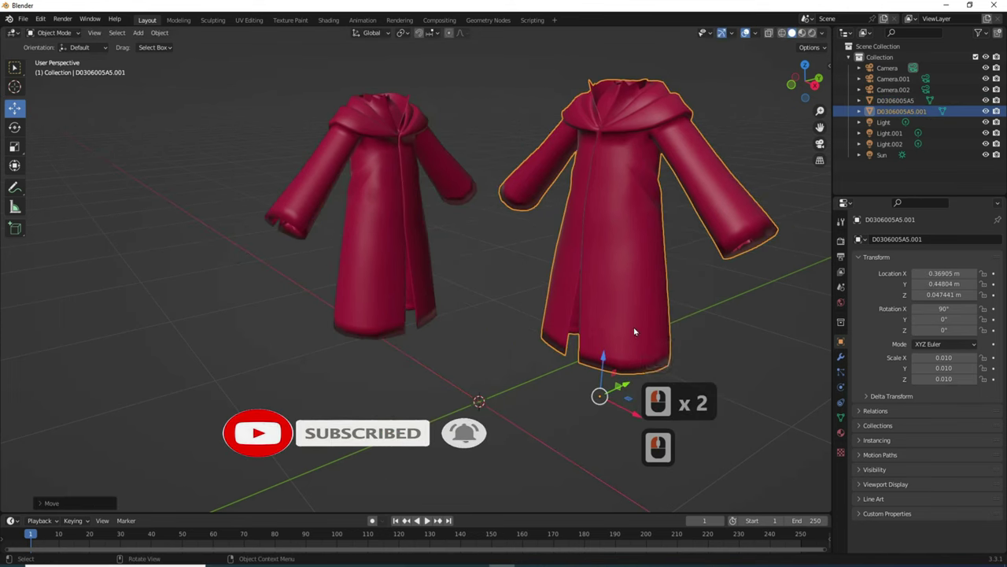
click(506, 290)
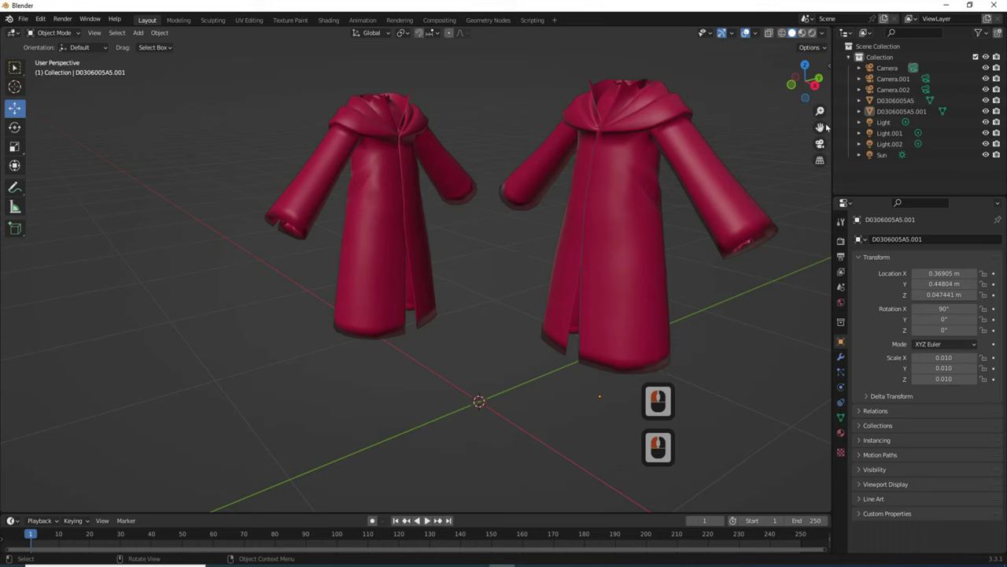
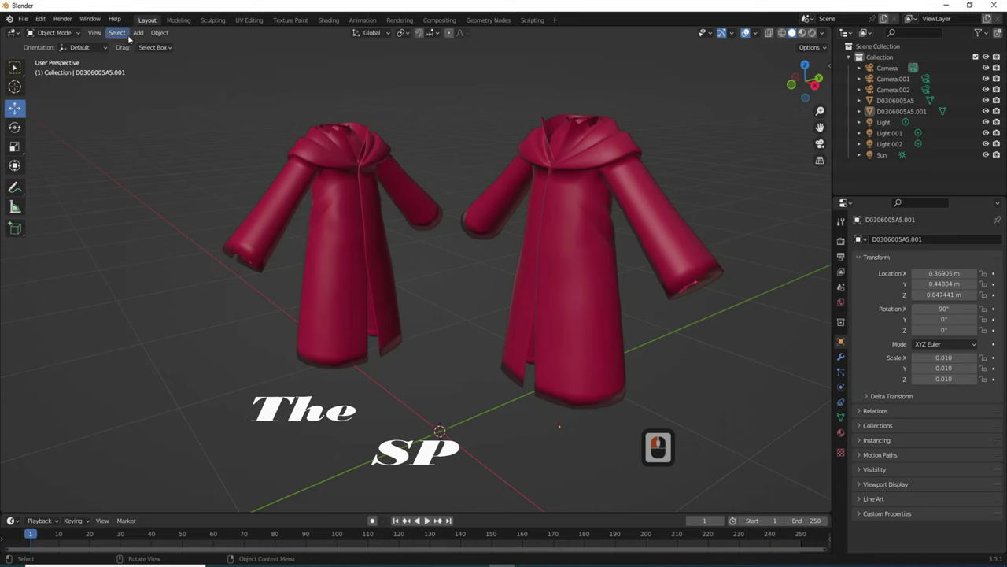
Add a sun light raised about 1.41 m between the robes and show World Properties
click(133, 39)
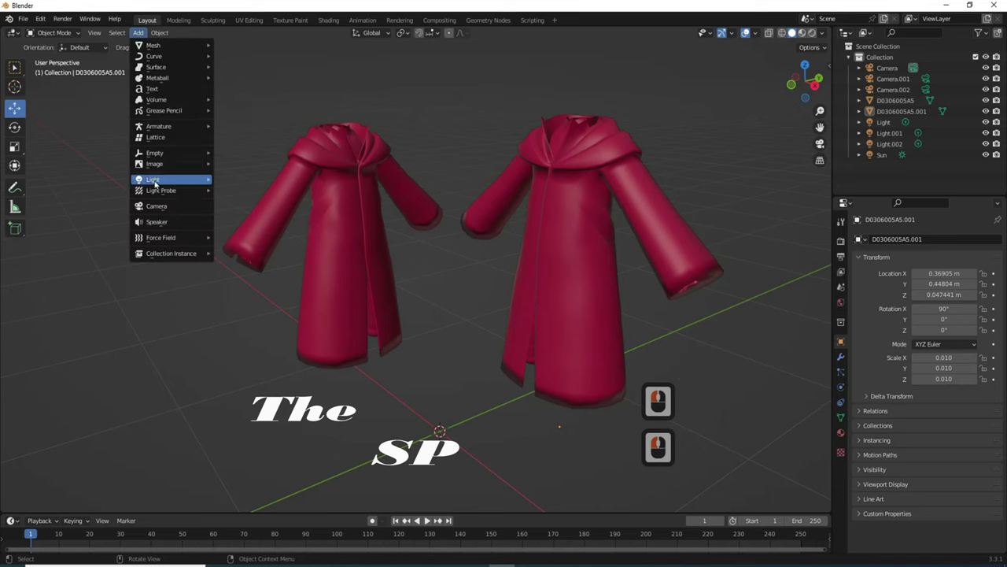
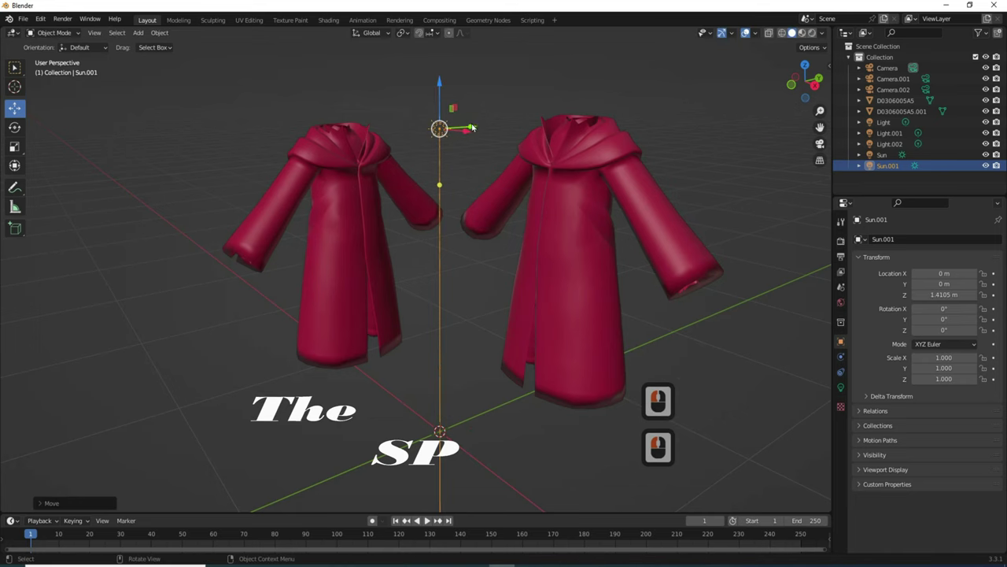
click(464, 131)
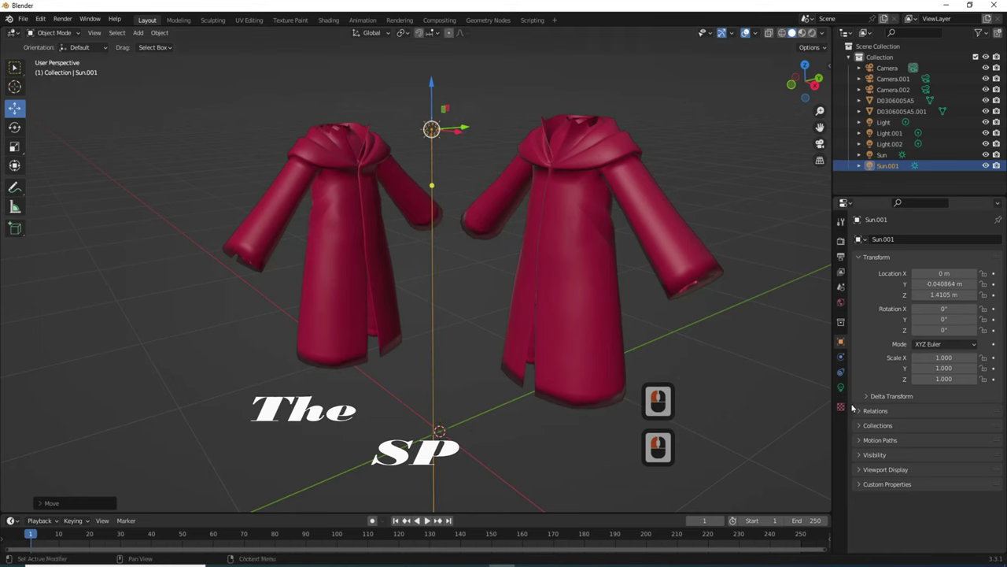
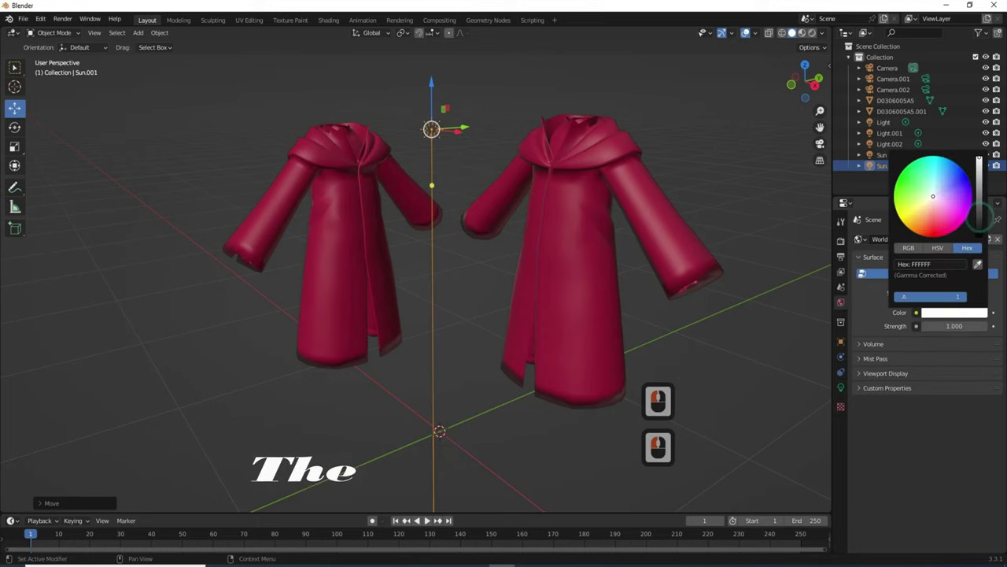
Set the world background to bright pink at strength 1
click(984, 159)
click(951, 214)
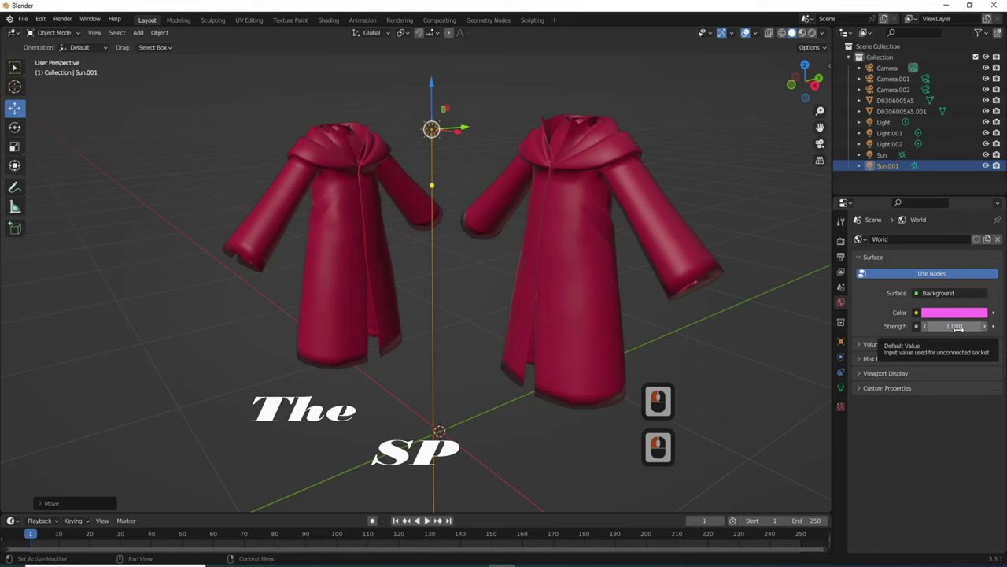
click(859, 319)
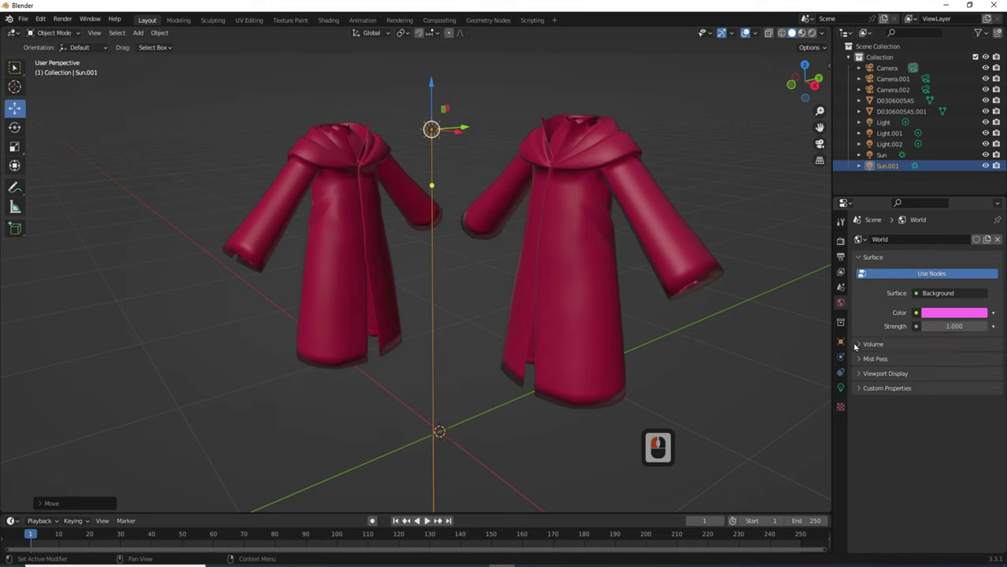
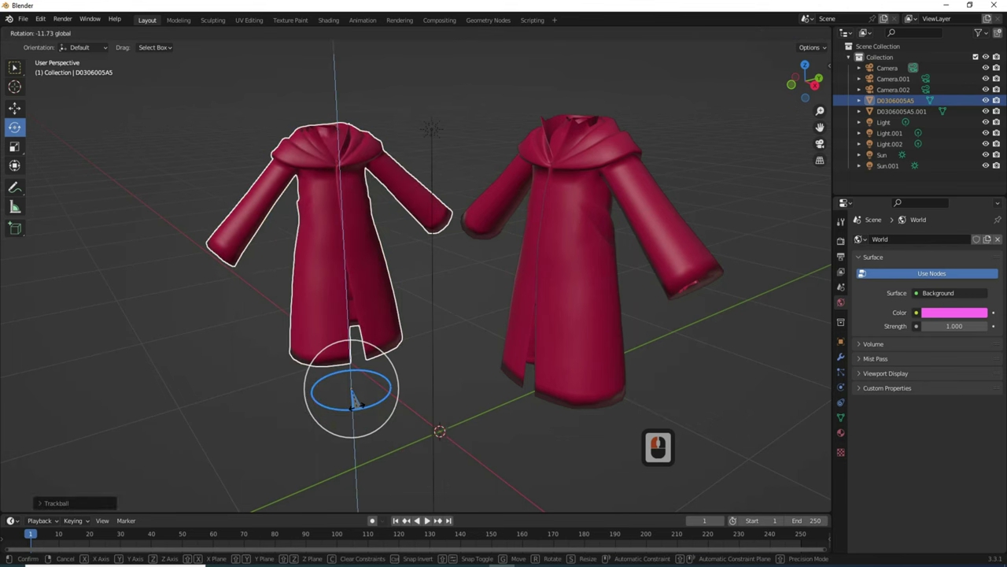
Rotate the left robe about 11.7° and select the right robe
click(357, 411)
click(597, 281)
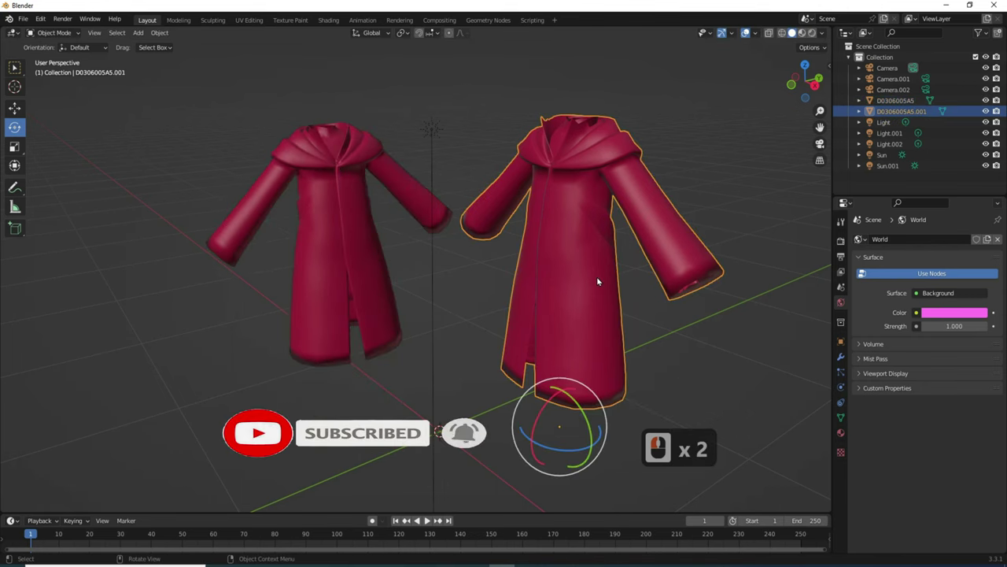
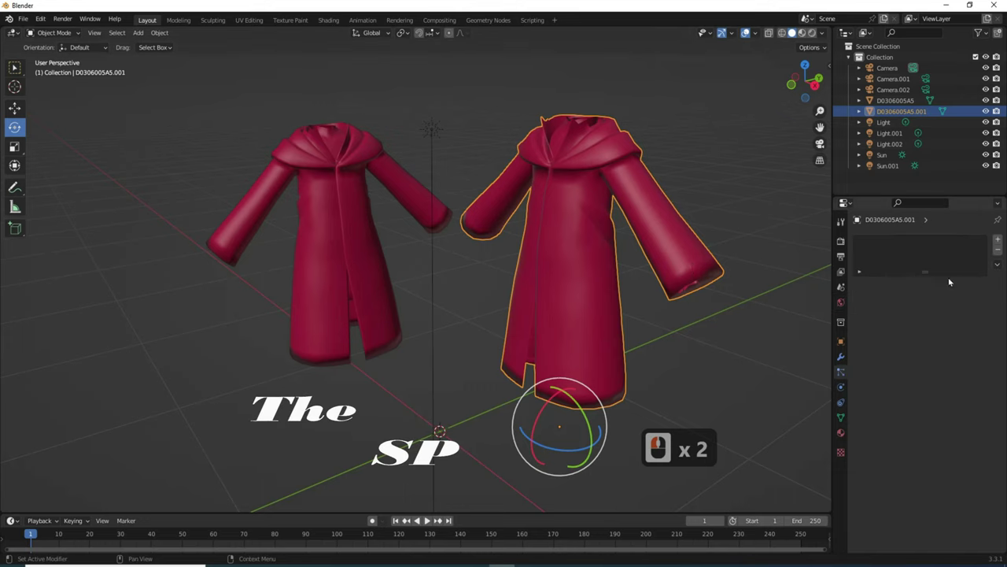
Add a particle system to the right robe and switch it to Hair
click(997, 241)
click(971, 303)
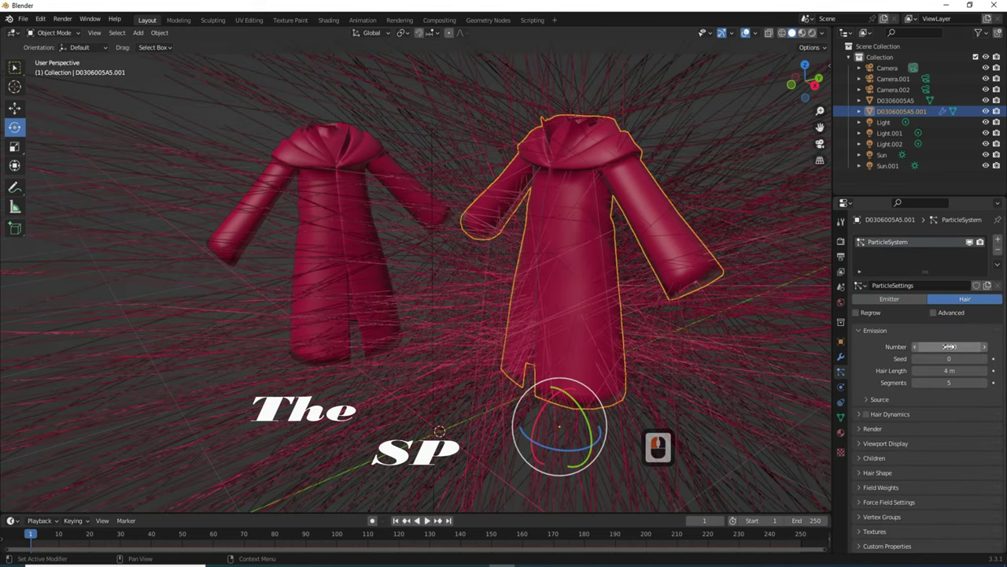